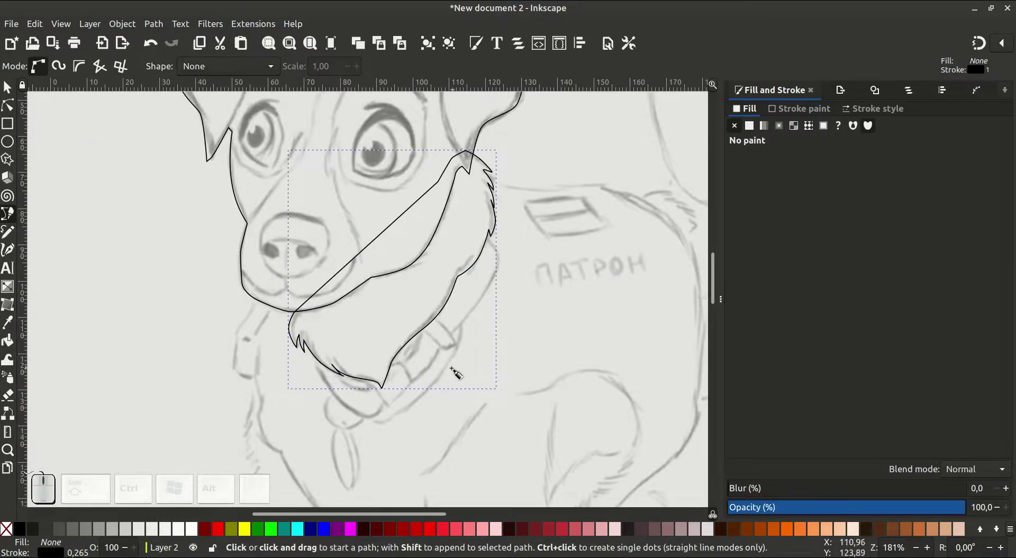
Trace the dog's muzzle and collar line with a Bezier outline over the sketch
drag(445, 350, 385, 247)
click(392, 223)
click(412, 136)
drag(433, 171, 432, 209)
click(415, 230)
drag(330, 328, 313, 363)
click(299, 389)
Trace the chest fur and the top of the front leg with another Bezier path
drag(378, 247, 356, 273)
click(343, 286)
click(293, 310)
drag(222, 250, 193, 218)
click(185, 193)
drag(177, 158, 209, 206)
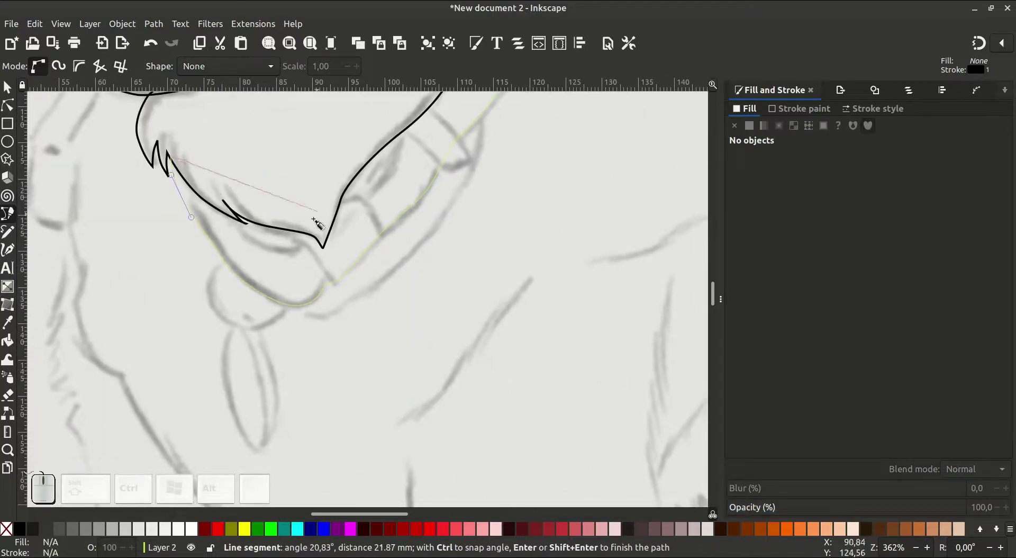
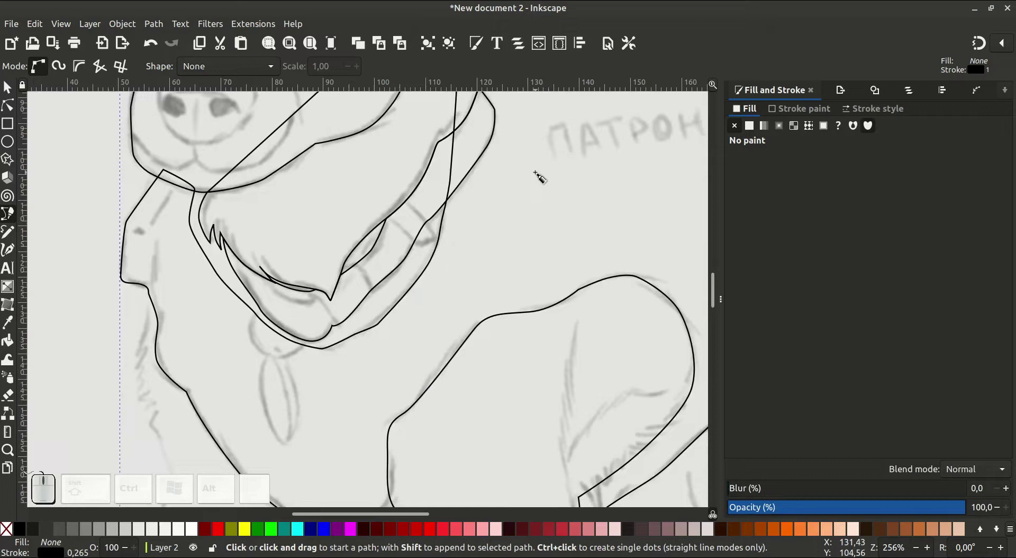
Zoom out and trace the first front leg's outer edge down toward the paw
click(543, 66)
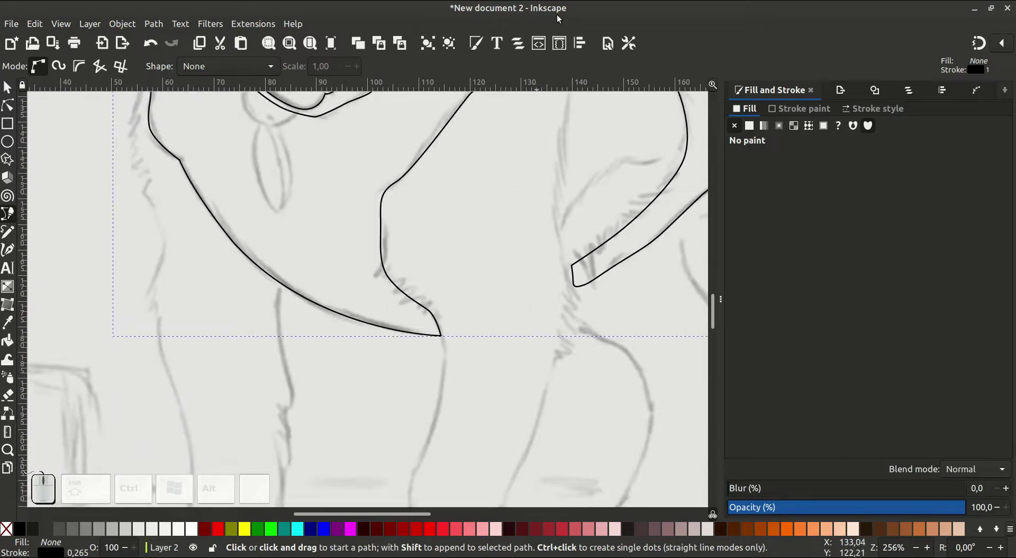
key(-)
drag(217, 214, 337, 160)
drag(308, 159, 305, 178)
click(299, 209)
click(302, 216)
click(296, 248)
click(294, 277)
drag(300, 311, 310, 329)
click(310, 328)
click(325, 356)
Pan down, extend the leg outline to the paw and finish that path
middle_click(285, 230)
drag(305, 322, 288, 367)
click(295, 383)
middle_click(314, 214)
double_click(363, 297)
Trace the second front leg down around the paw and up its far side
middle_click(357, 199)
click(336, 391)
click(345, 320)
drag(313, 353, 315, 374)
click(316, 378)
click(322, 433)
click(337, 450)
click(400, 468)
drag(494, 422, 502, 377)
click(507, 344)
Complete the leg outline up to the lower chest and finish the closed path
click(541, 259)
drag(560, 218, 483, 317)
drag(490, 311, 491, 264)
click(493, 231)
drag(481, 347, 475, 291)
drag(470, 245, 479, 215)
click(481, 213)
middle_click(484, 229)
double_click(316, 204)
Adjust the view and begin tracing a curve along the inner leg
key(-)
middle_click(377, 290)
key(-)
middle_click(453, 301)
click(330, 267)
click(283, 223)
click(265, 208)
click(319, 231)
click(327, 186)
click(287, 182)
drag(283, 201, 323, 272)
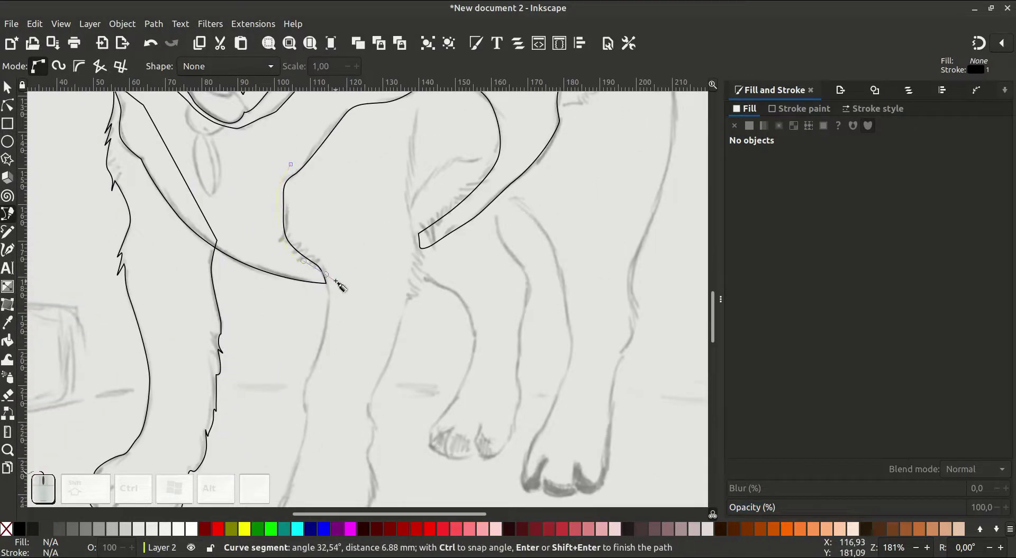
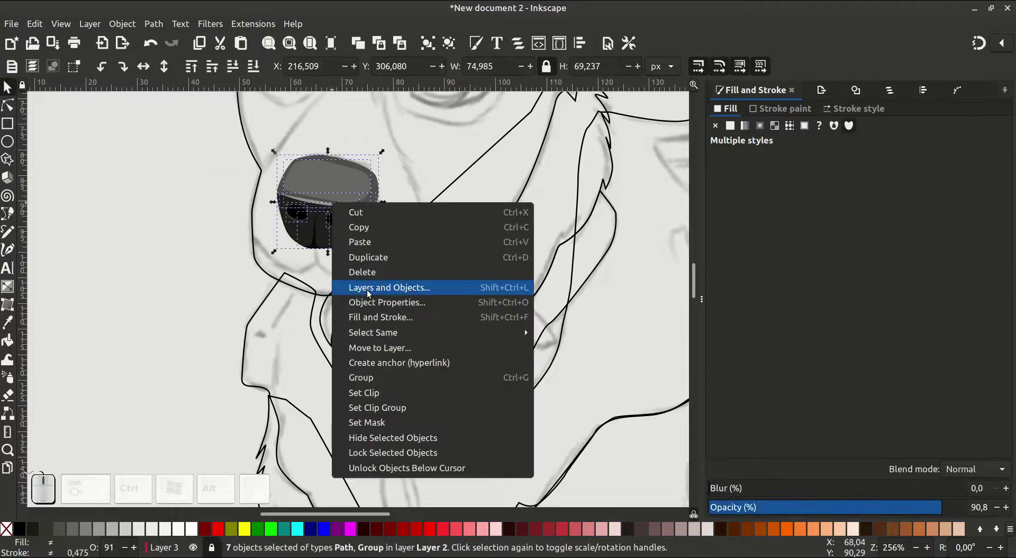
With the nose shaded grey, return to the Bezier tool and start an outline around the eye
click(374, 377)
click(148, 259)
key(-)
middle_click(439, 266)
click(113, 288)
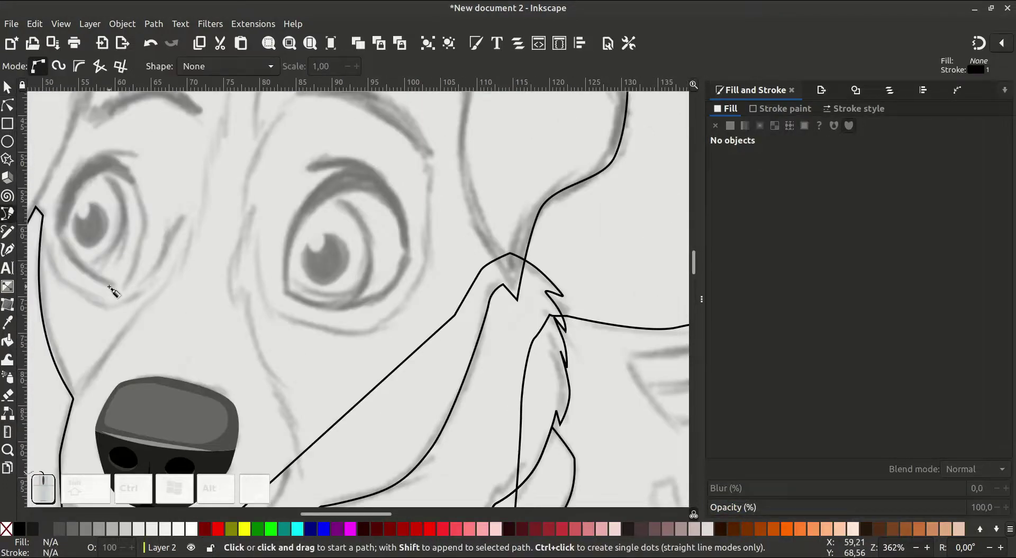